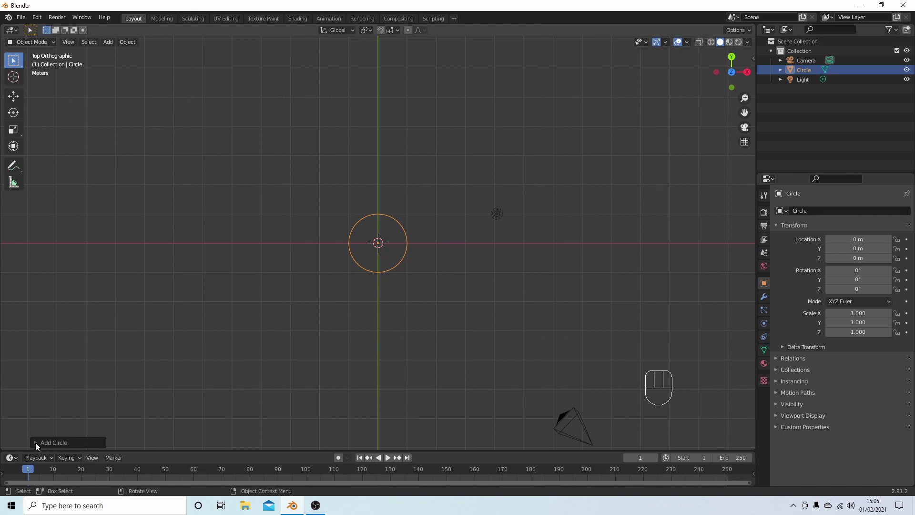
- Expand the Add Circle panel to reach the vertex and fill settings
click(37, 445)
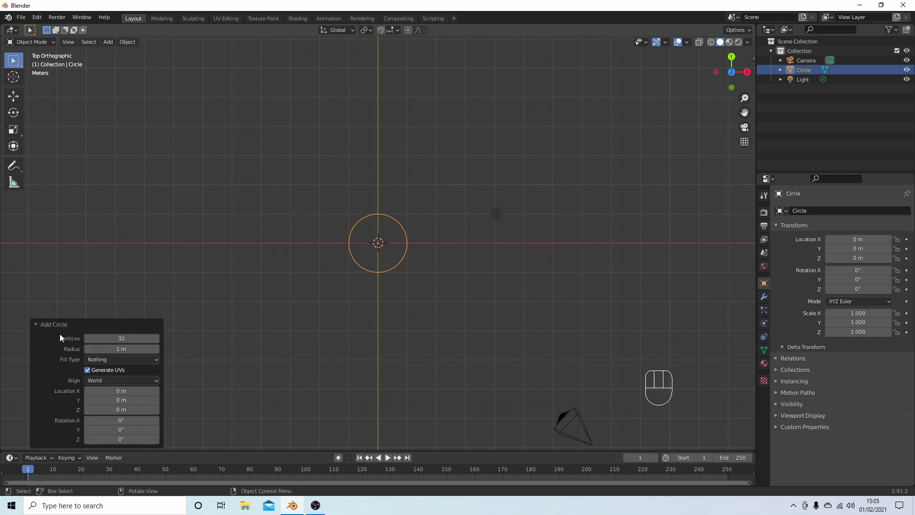
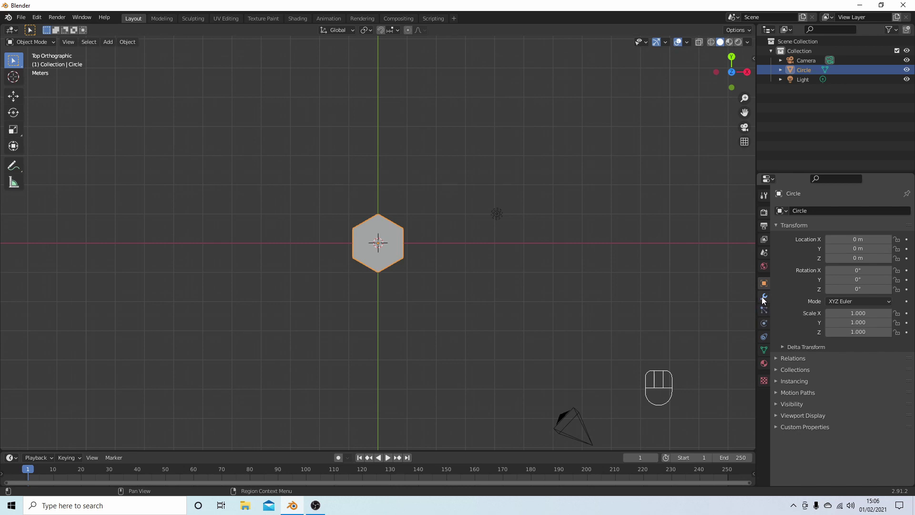
- Add an Array modifier to the hexagon and raise its Count to 9
click(765, 300)
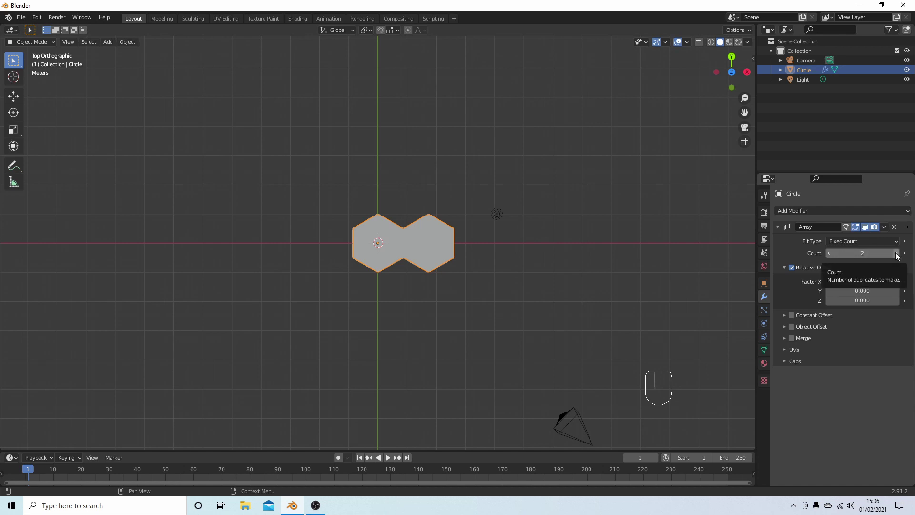
double_click(898, 256)
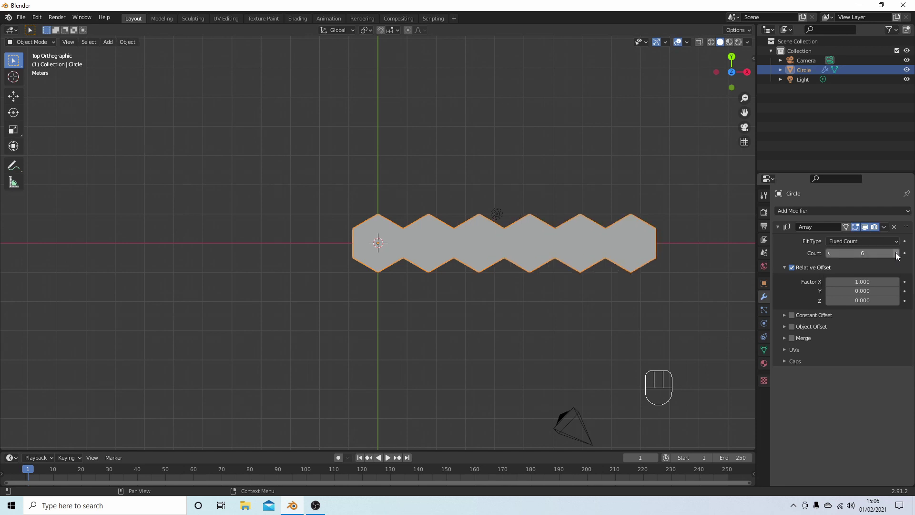
click(898, 256)
double_click(898, 256)
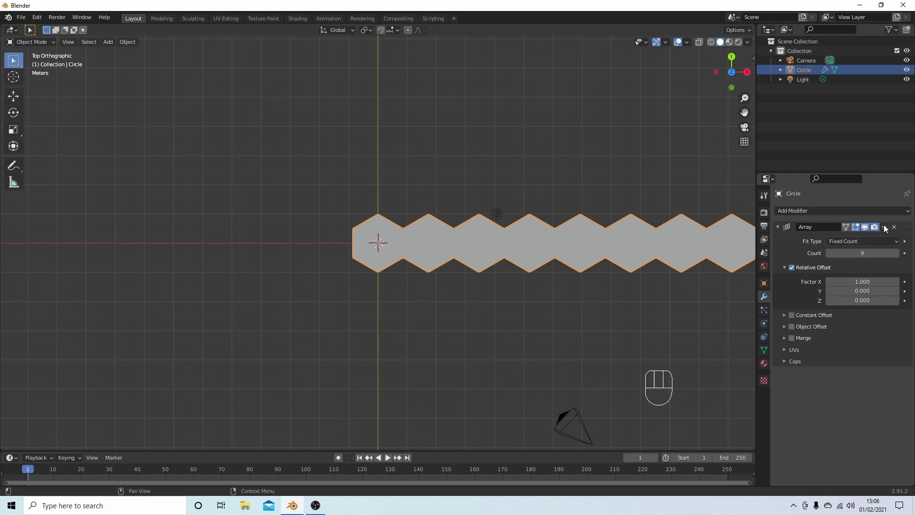
- Apply the Array, set Geometry to Origin, and add a second Array modifier
drag(886, 228, 845, 238)
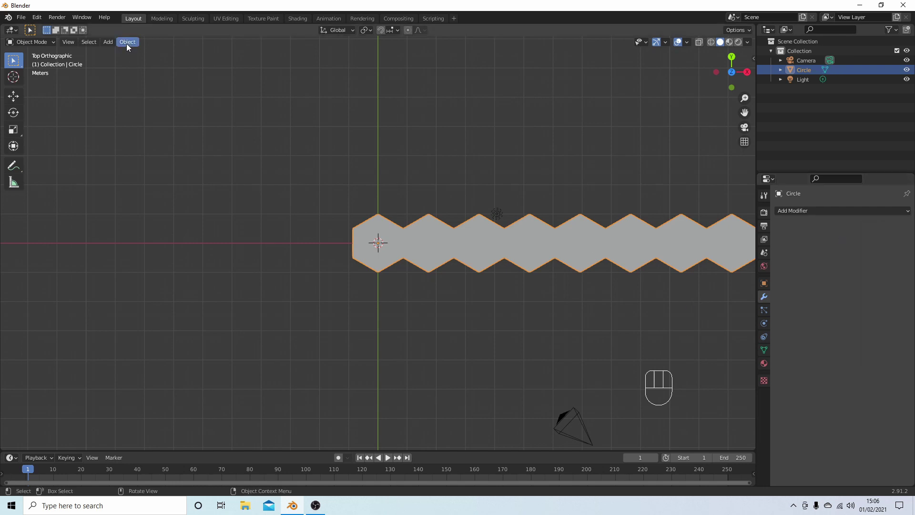
drag(128, 47, 283, 65)
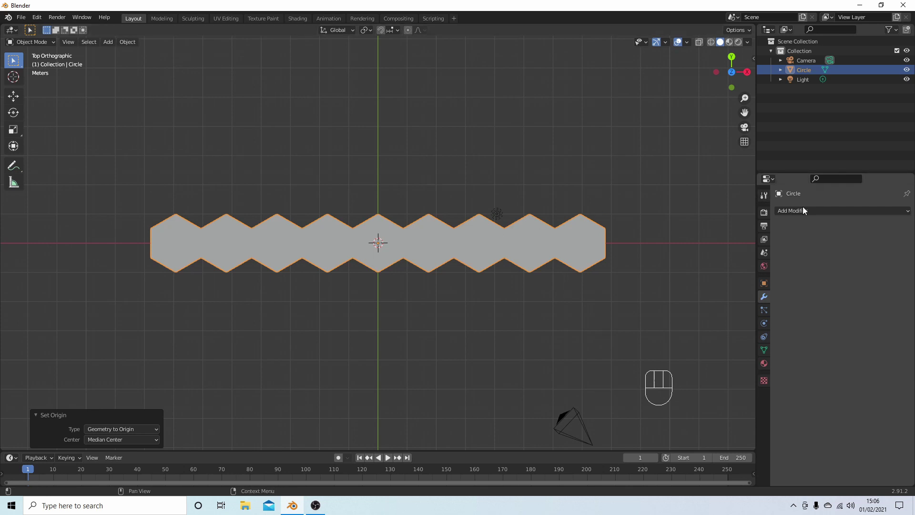
drag(817, 212, 727, 237)
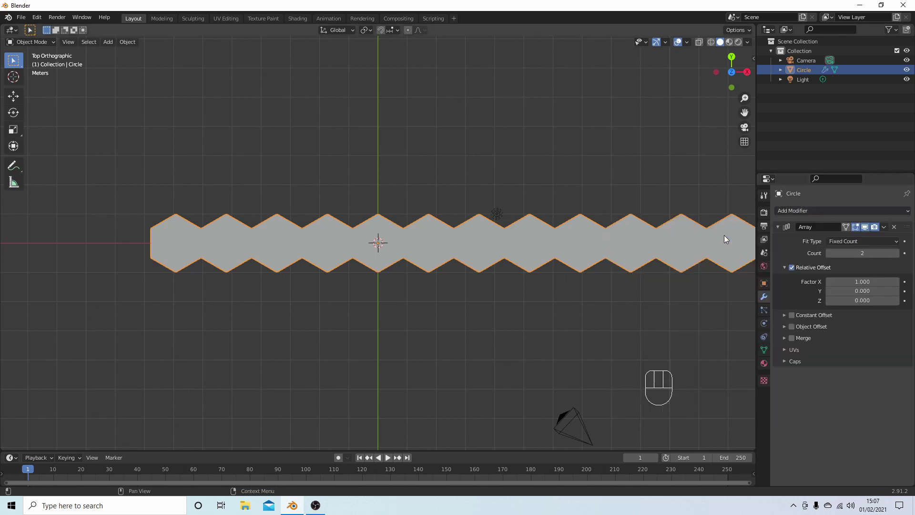
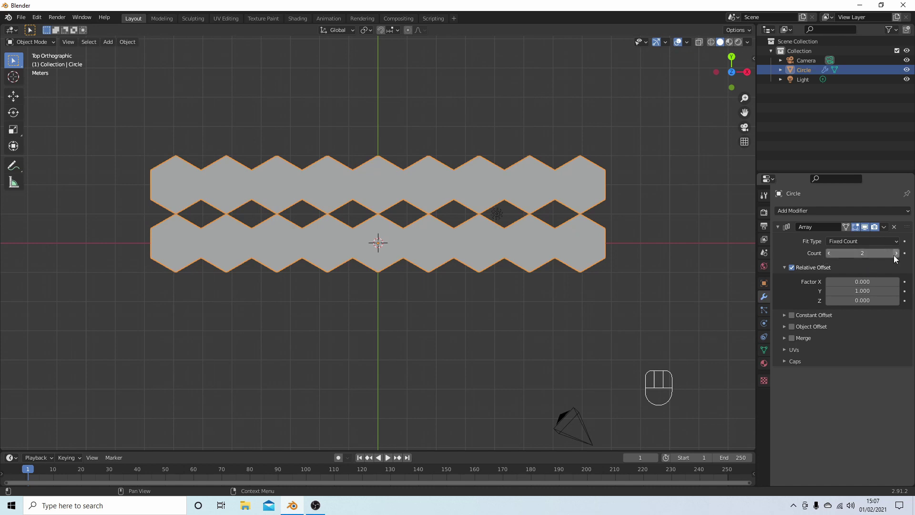
- Raise the second Array's Count to 9 stacked rows and apply it as real geometry
click(899, 259)
click(899, 259)
double_click(899, 258)
click(899, 259)
click(899, 259)
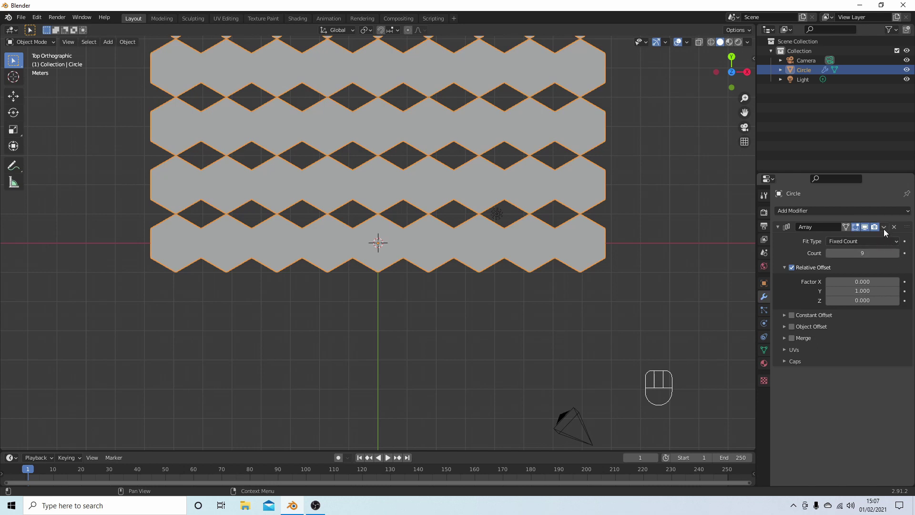
drag(886, 233, 852, 241)
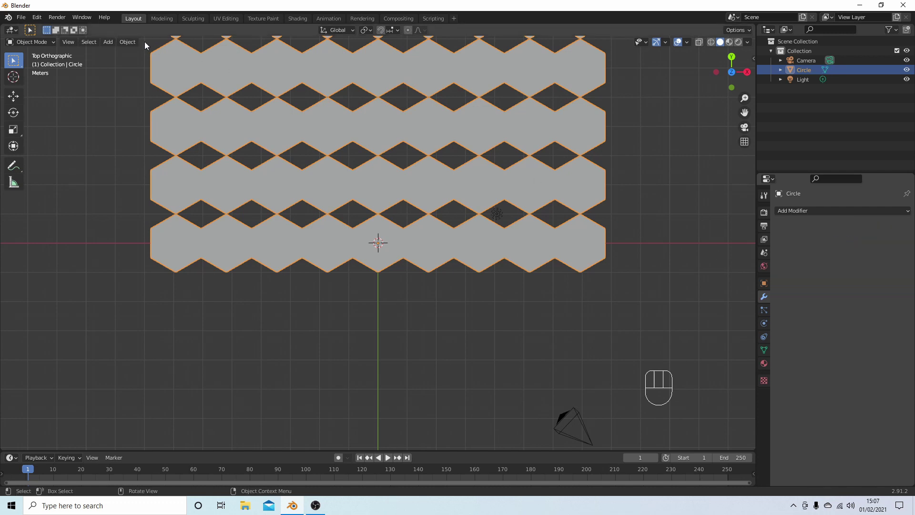
- Set Geometry to Origin, switch to Face select mode, and enable snapping
drag(131, 44, 277, 65)
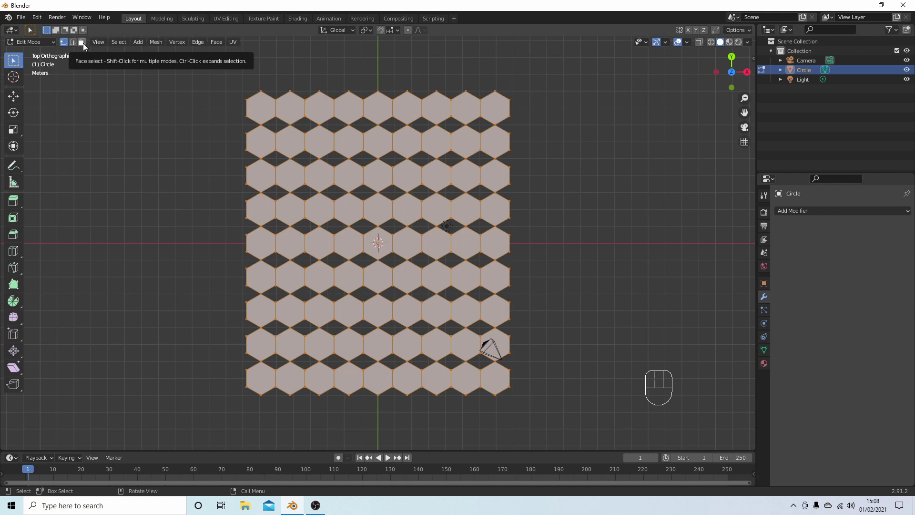
click(85, 47)
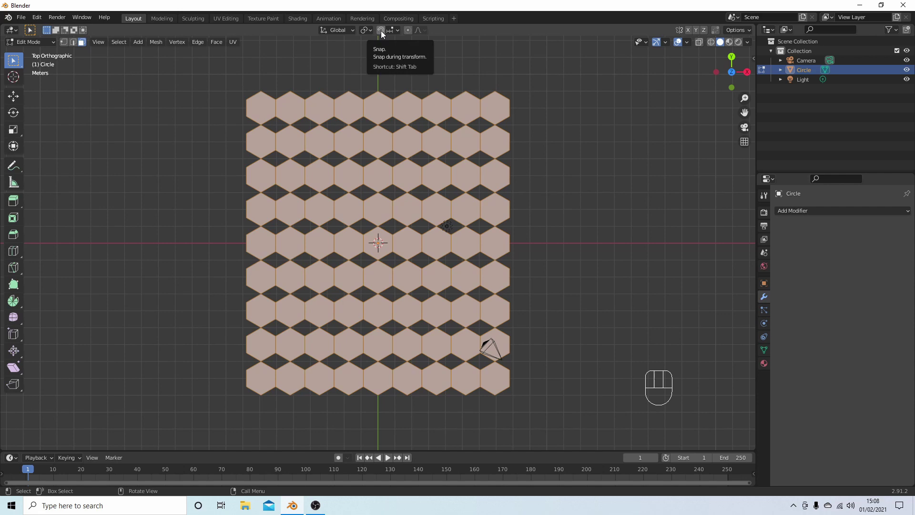
click(383, 34)
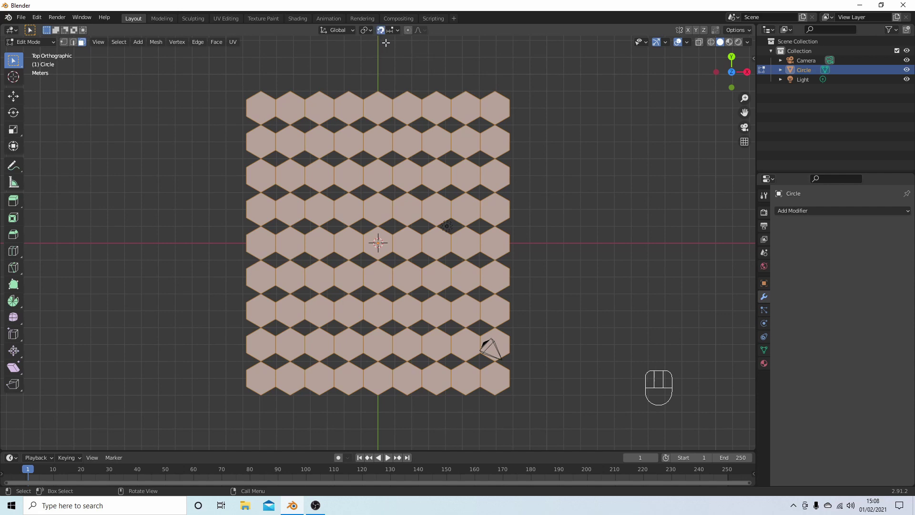
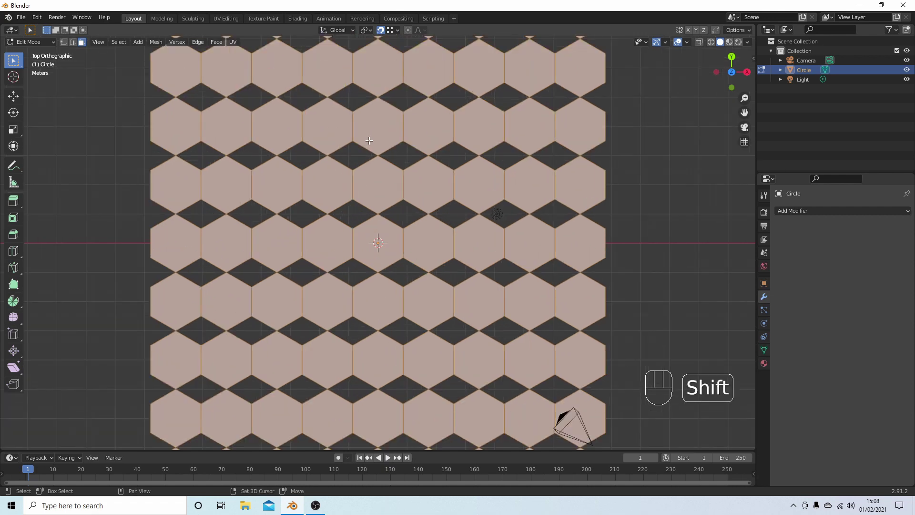
- Pan the viewport across the hexagon grid toward its top rows
middle_click(370, 137)
drag(373, 152, 376, 212)
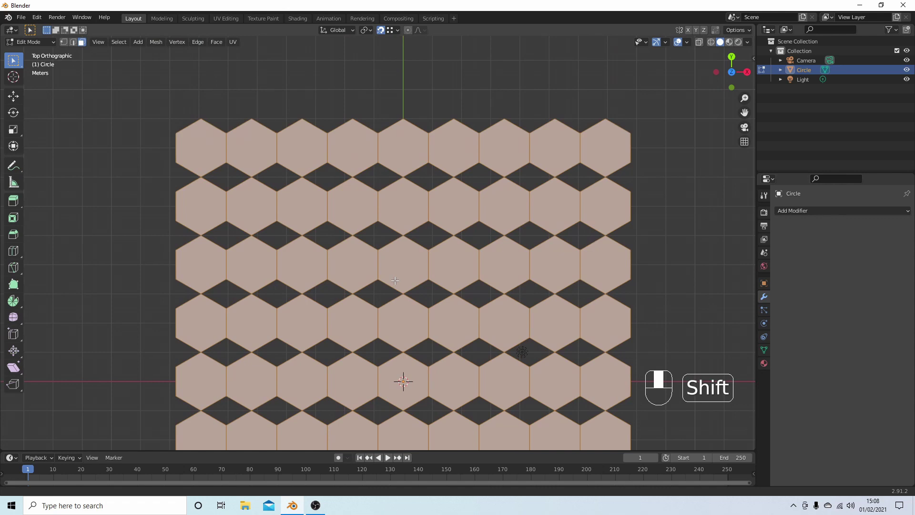
middle_click(399, 295)
drag(390, 338, 384, 326)
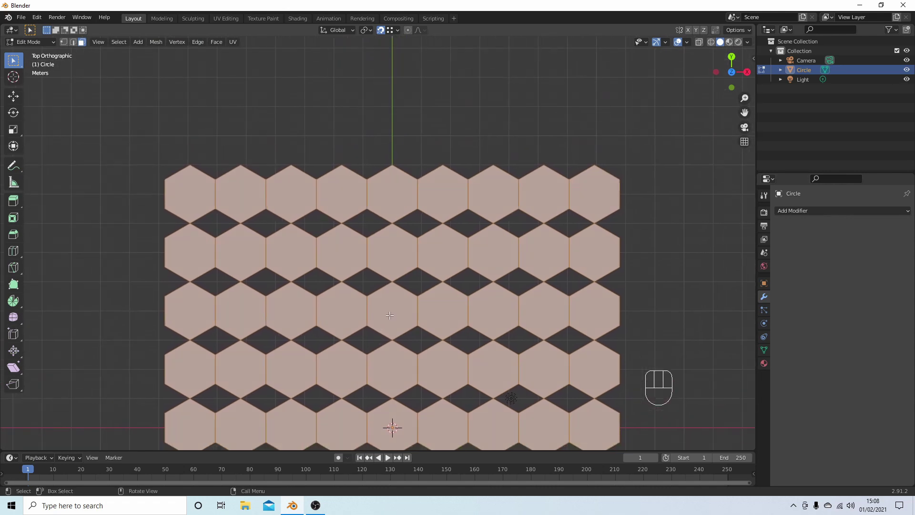
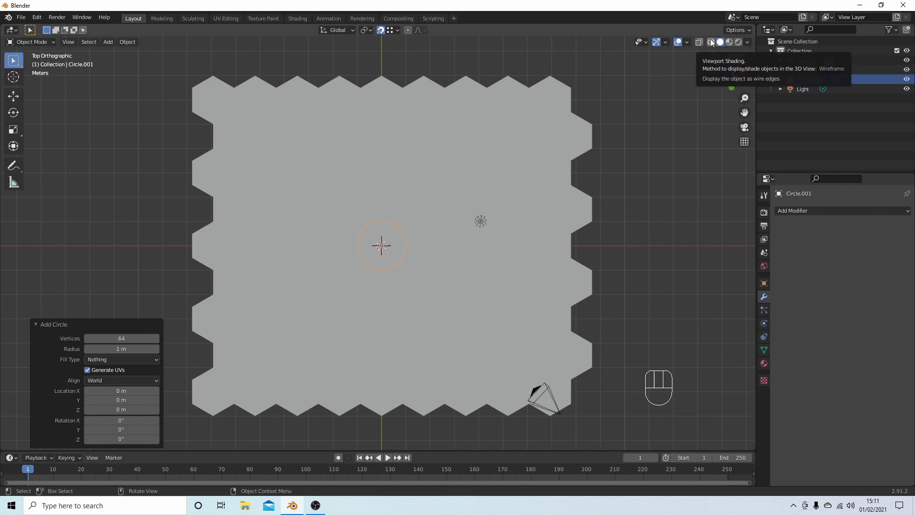
- Switch shading to Wireframe and view the circle from the front
click(712, 43)
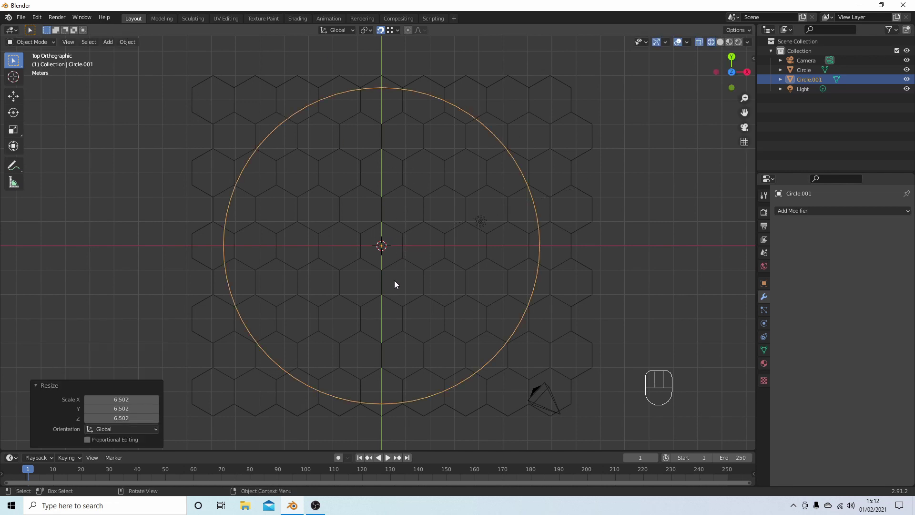
drag(396, 280, 394, 189)
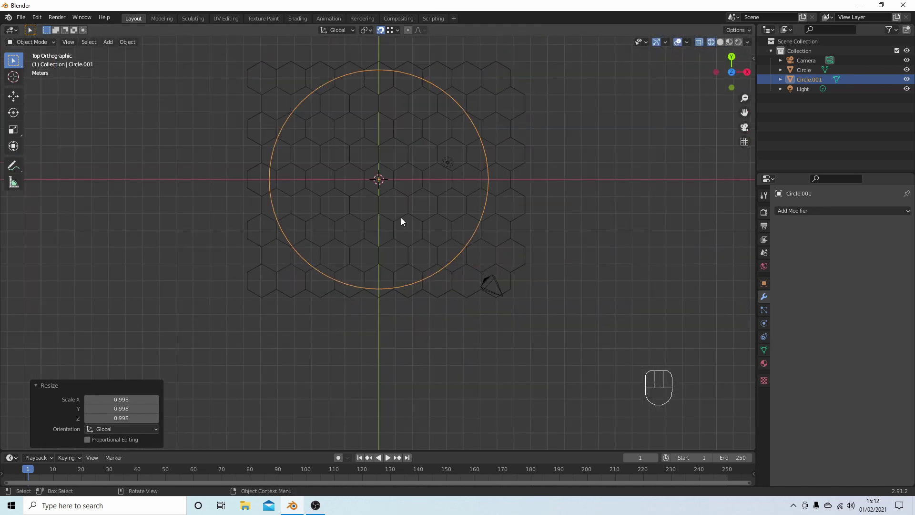
drag(397, 201, 399, 282)
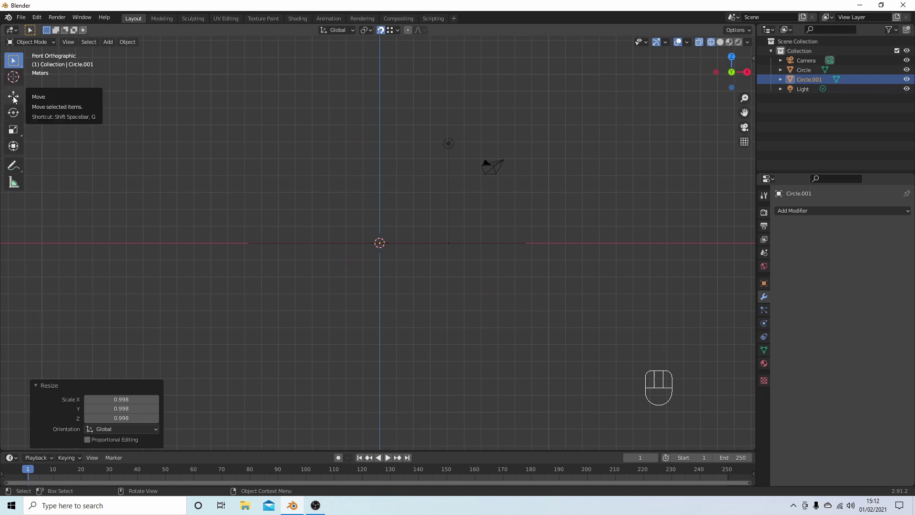
- With the Move tool, lift the circle about 0.99 m along Z above the grid
click(15, 99)
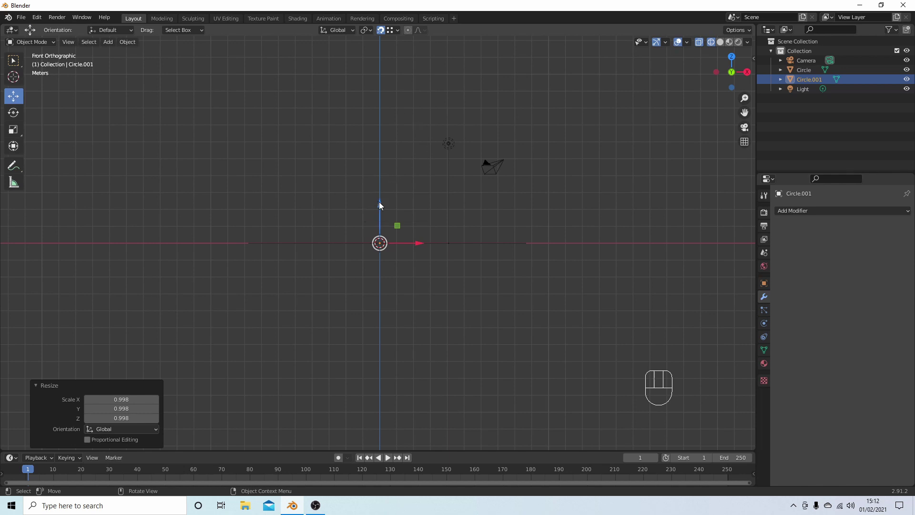
drag(381, 205, 382, 186)
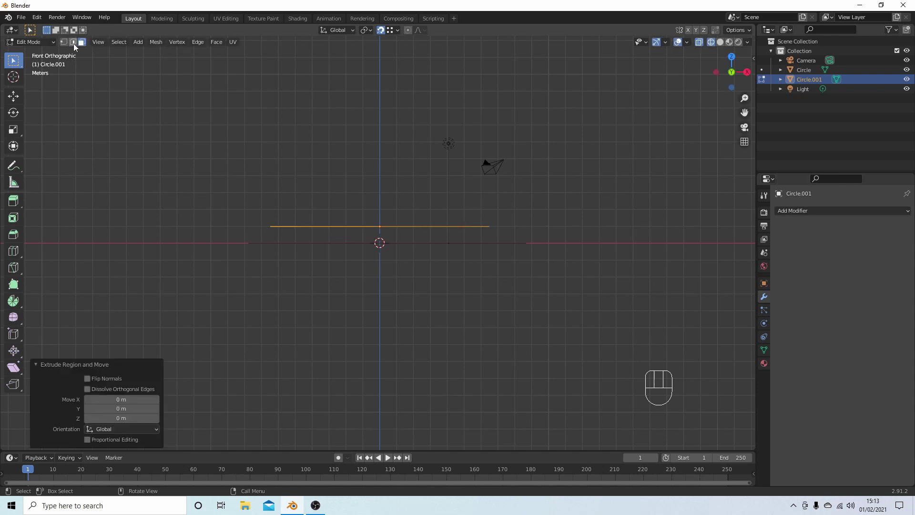
- Switch Circle.001 editing to Vertex select mode
click(63, 44)
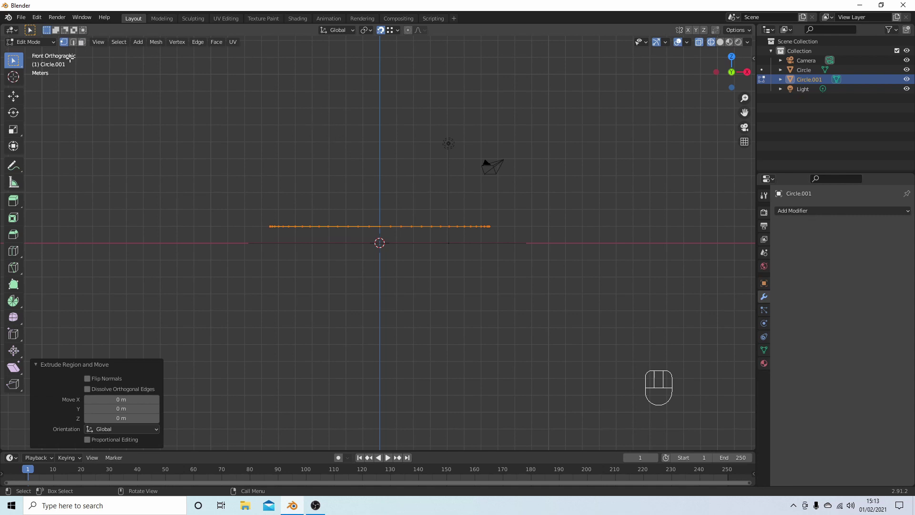
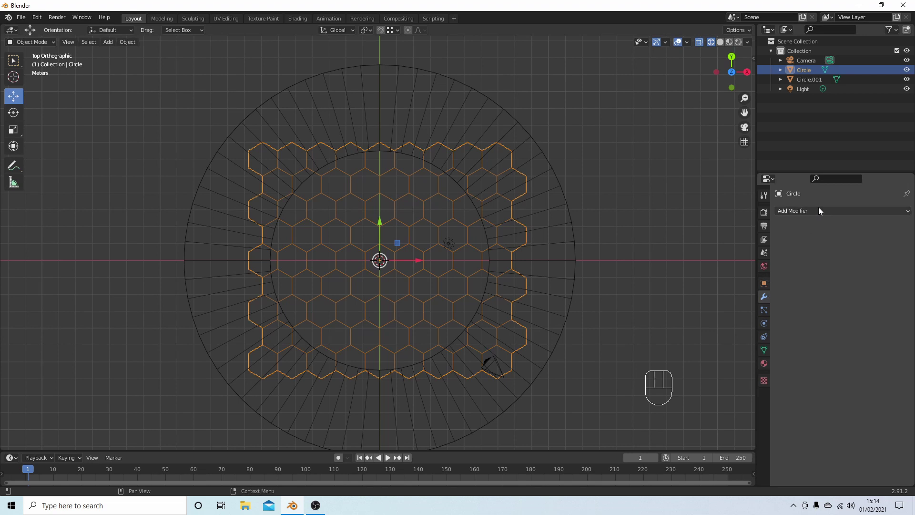
- Add a Boolean Difference with Circle.001, Fast solver, and apply it to the grid
drag(819, 213, 724, 258)
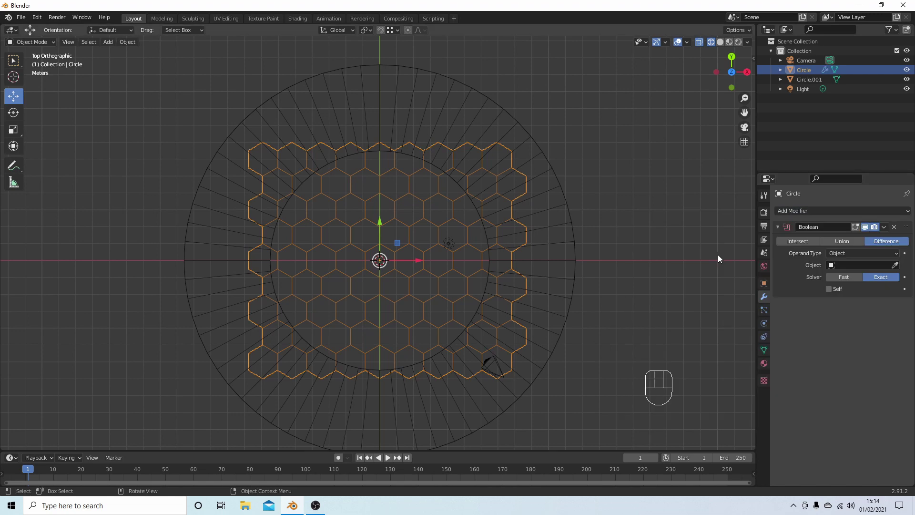
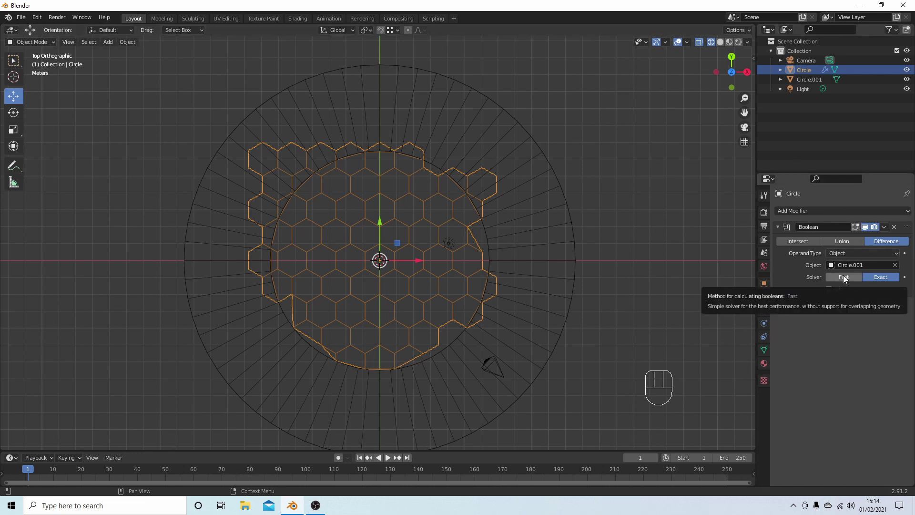
click(846, 279)
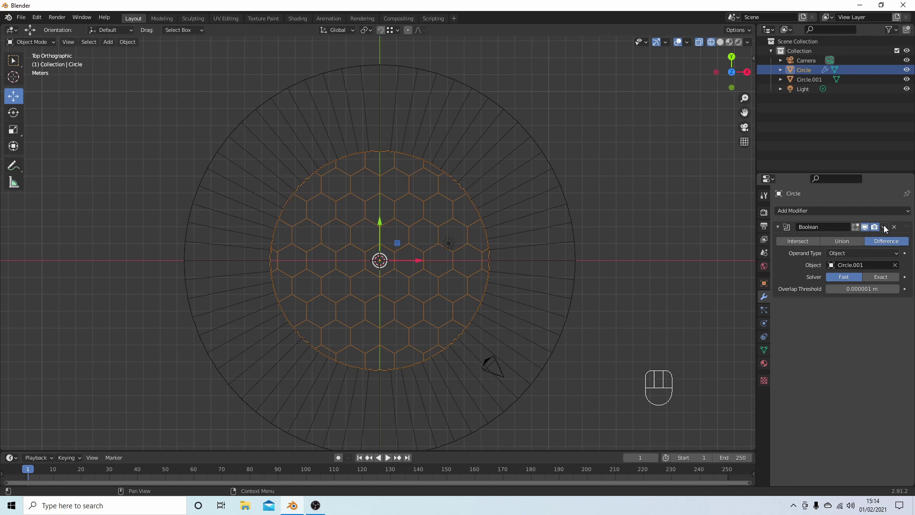
drag(886, 229, 844, 241)
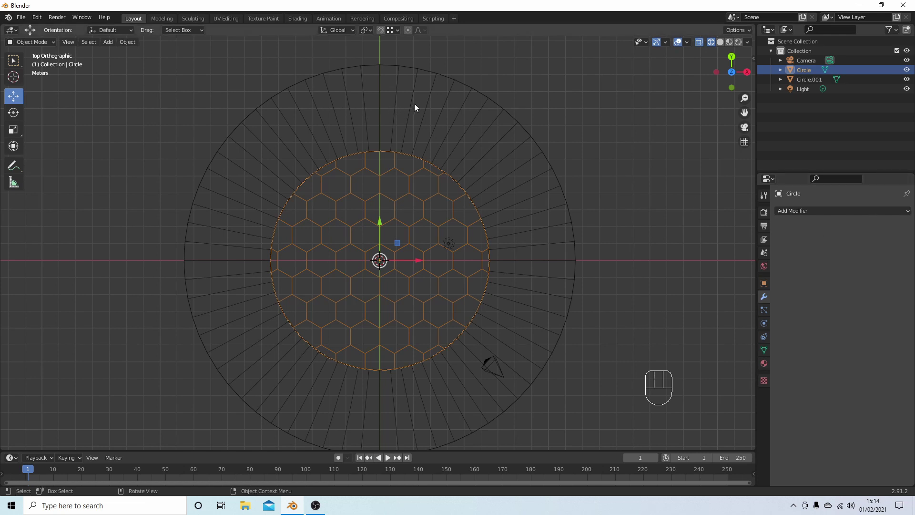
- Delete the ring cutter object and select the remaining circular hexagon grid
click(417, 107)
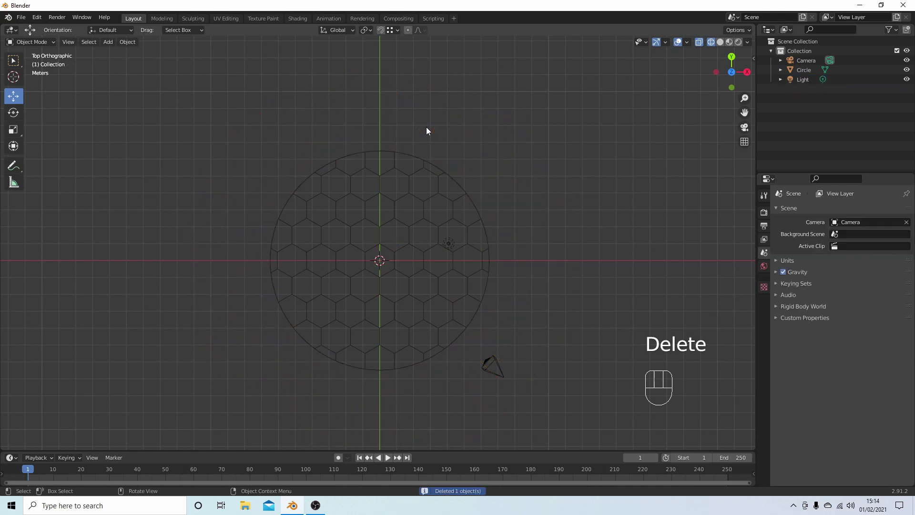
click(414, 162)
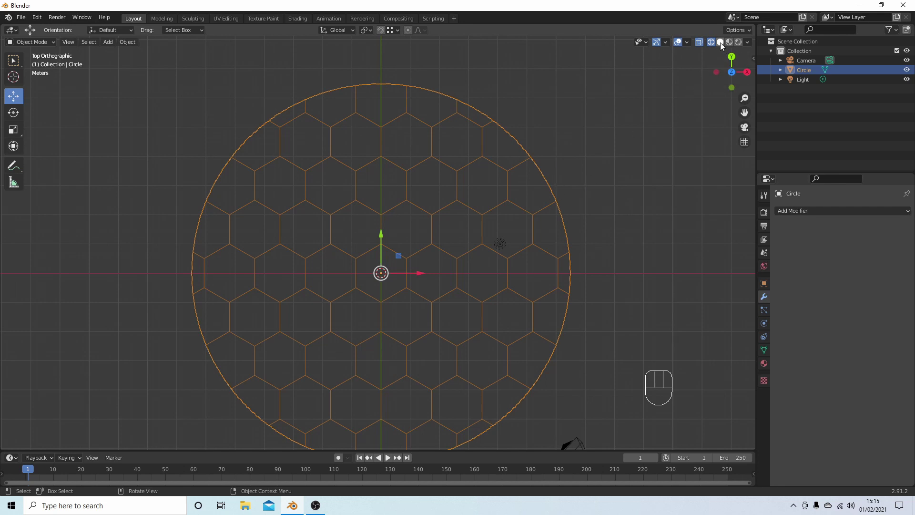
click(722, 47)
click(710, 48)
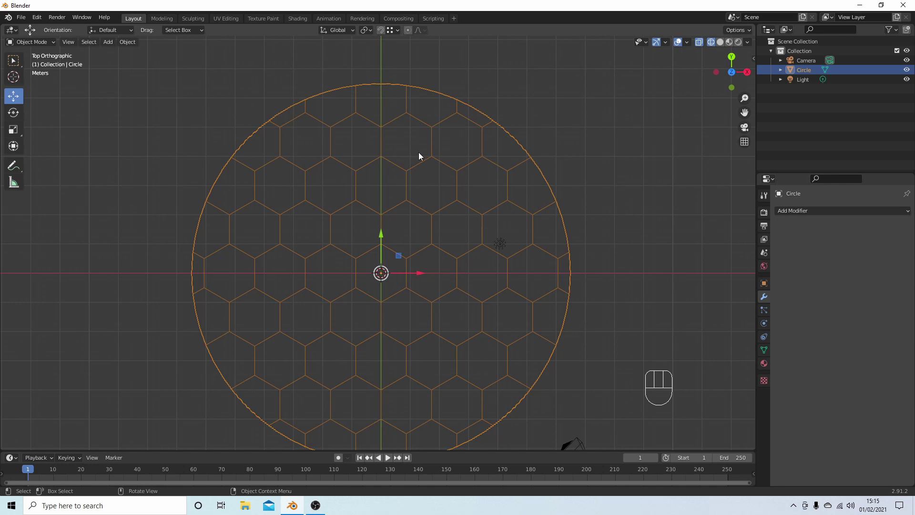
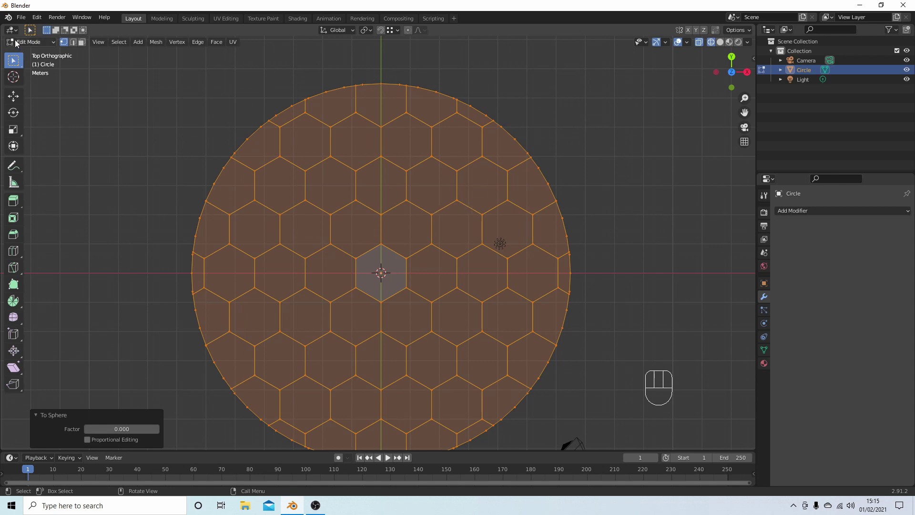
- Switch the hexagon grid out of mesh editing and back in, ready for face selection
drag(17, 44, 39, 54)
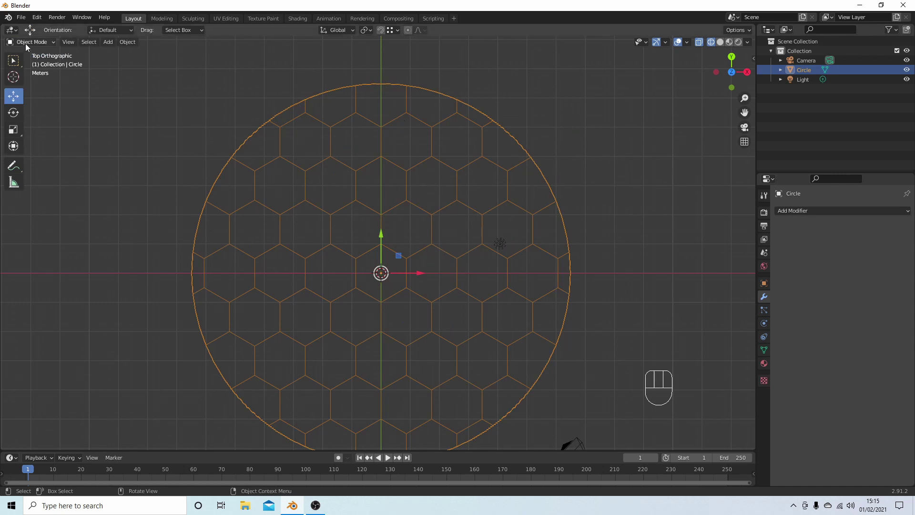
drag(28, 46, 34, 66)
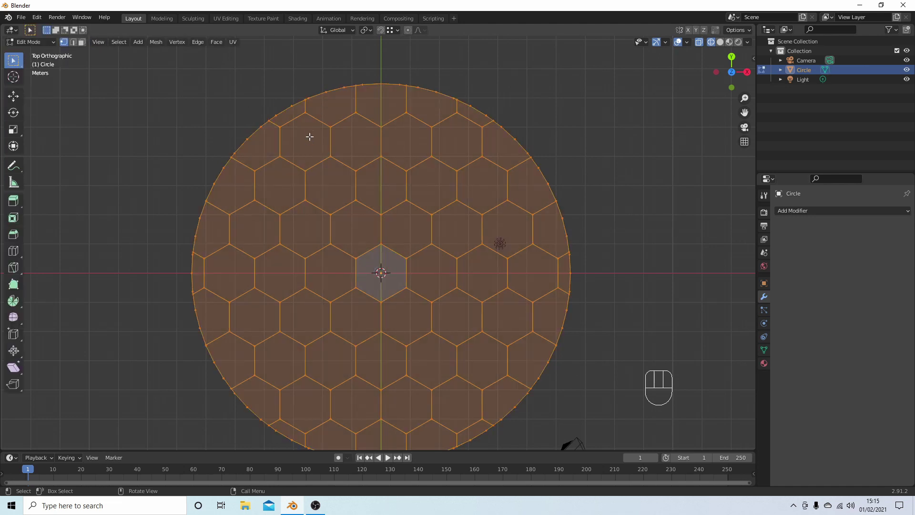